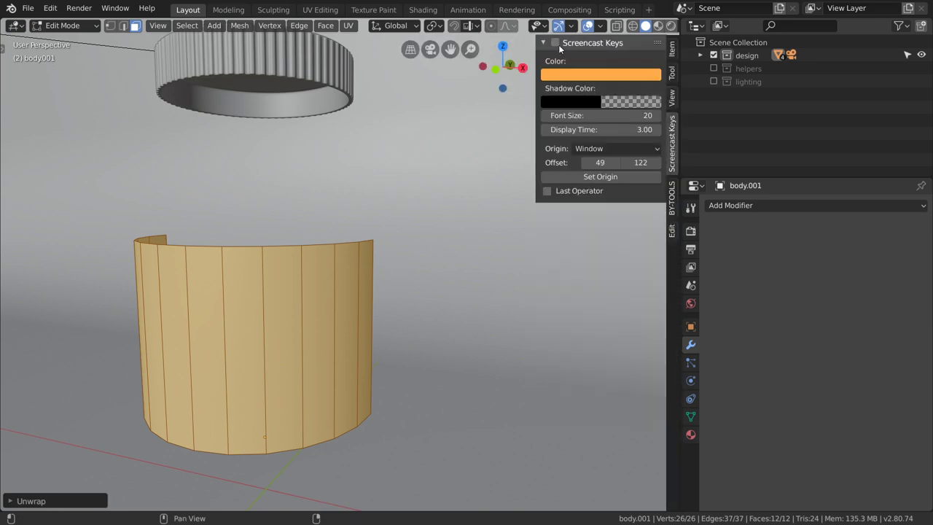
Show the strip's flat UV layout in the UV Editor in place of the 3D view.
key(n)
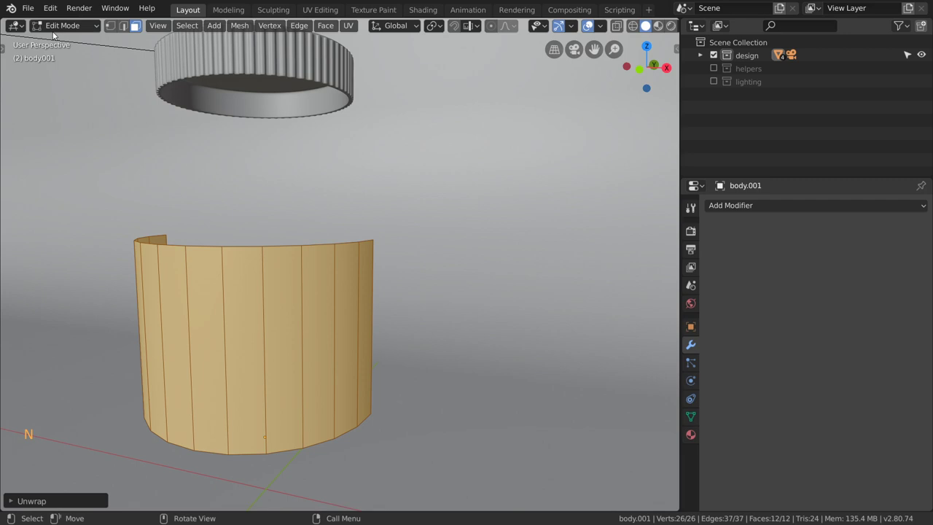
click(24, 19)
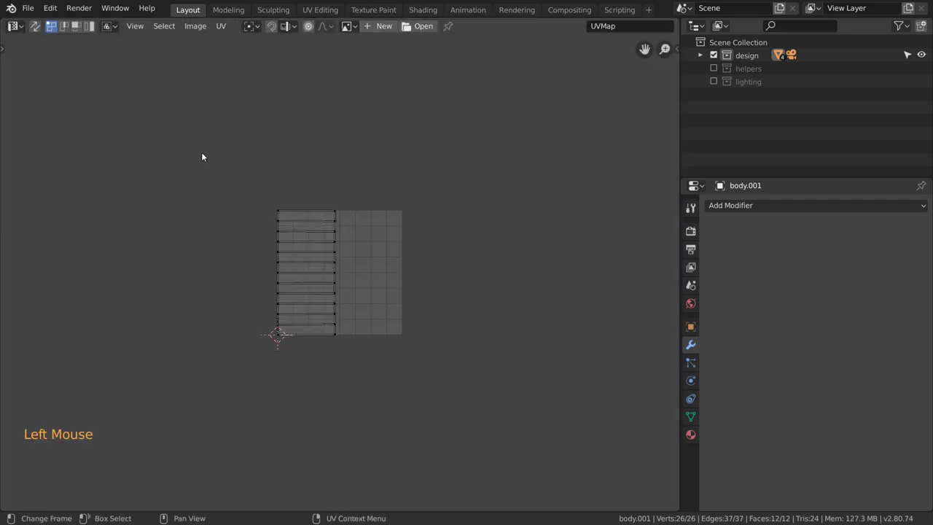
scroll(up, 3)
scroll(up, 3)
scroll(down, 3)
scroll(up, 3)
Rotate all the strip's UVs 90° to horizontal, then move and scale them into the UV square.
key(a)
key(r)
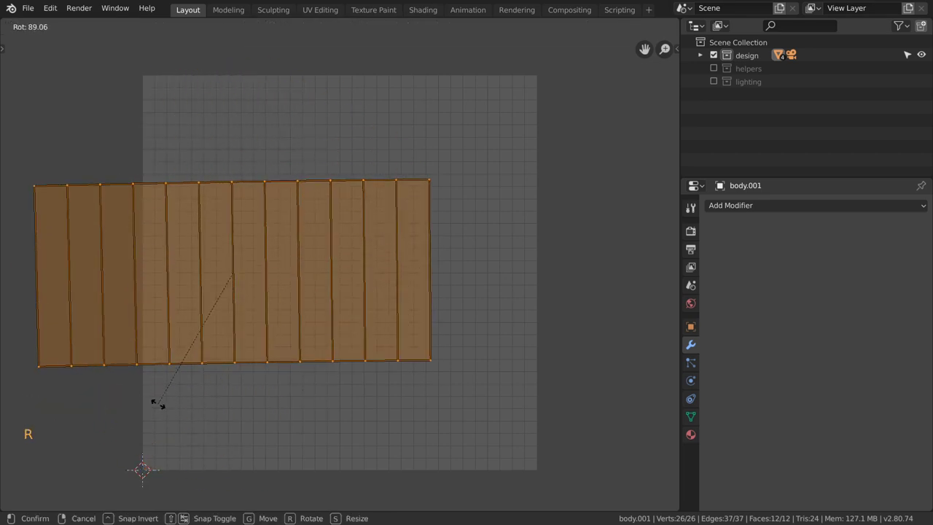
key(g)
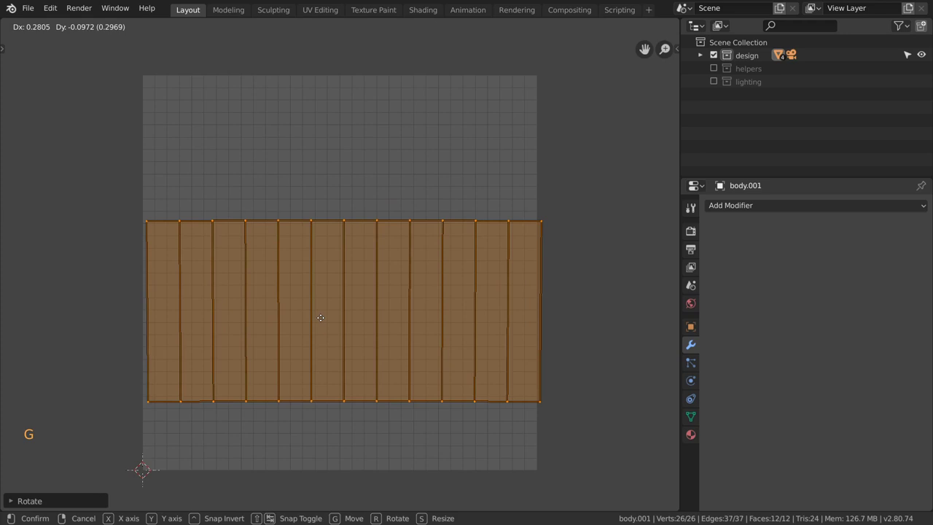
key(s)
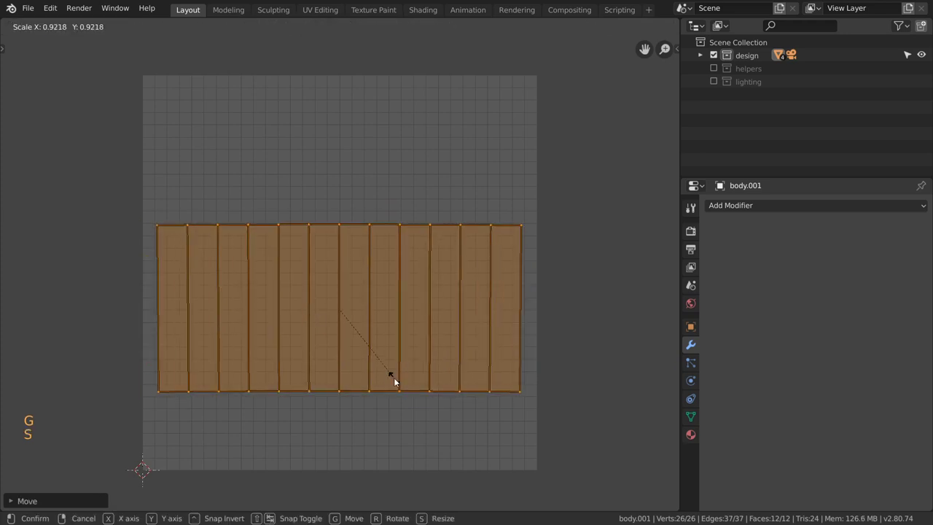
Confirm the UV placement and create a blank 2048 × 2048 image named Untitled behind the layout.
key(g)
click(378, 31)
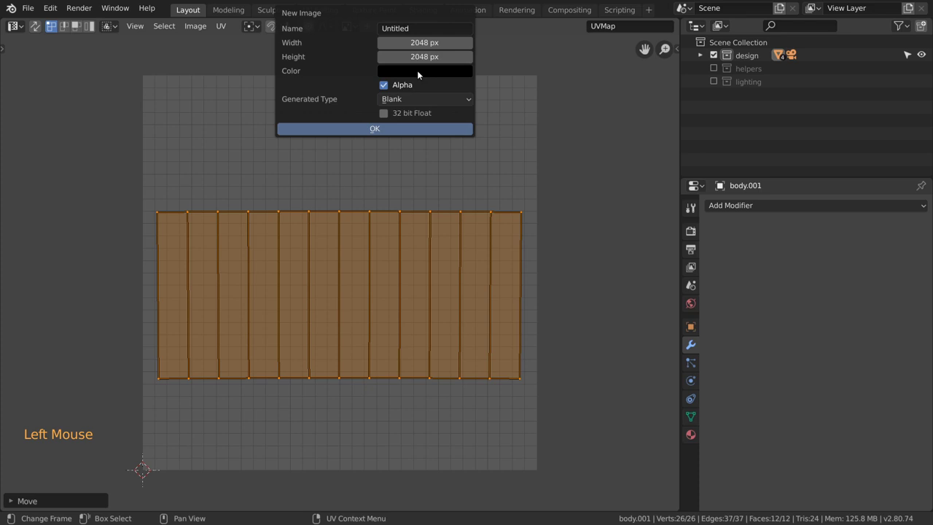
scroll(down, 3)
Export the UV layout as label_export.png with All UVs into the chapter02 uvs folder.
click(227, 31)
scroll(down, 3)
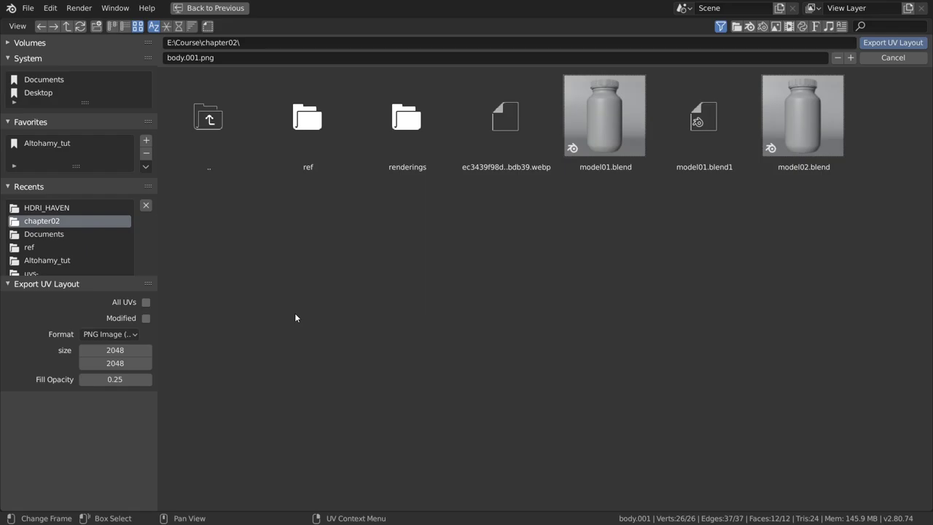
click(100, 25)
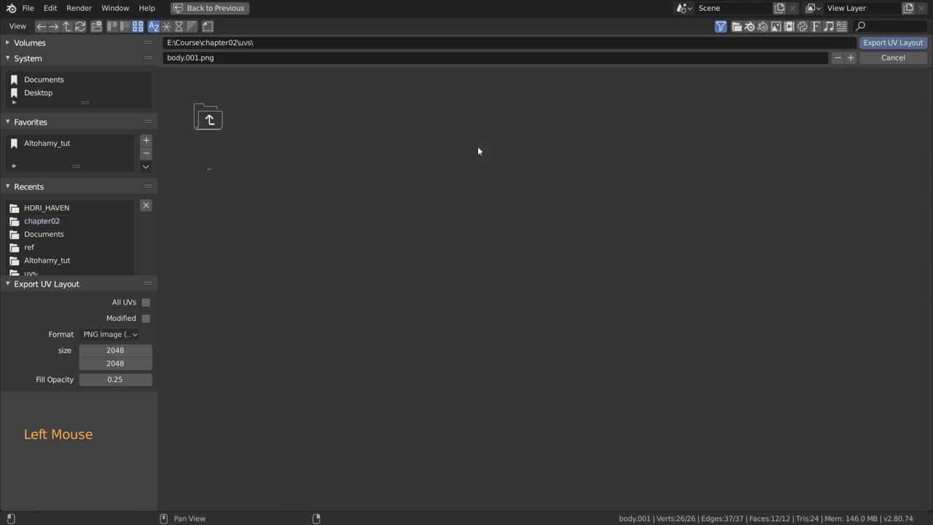
click(240, 56)
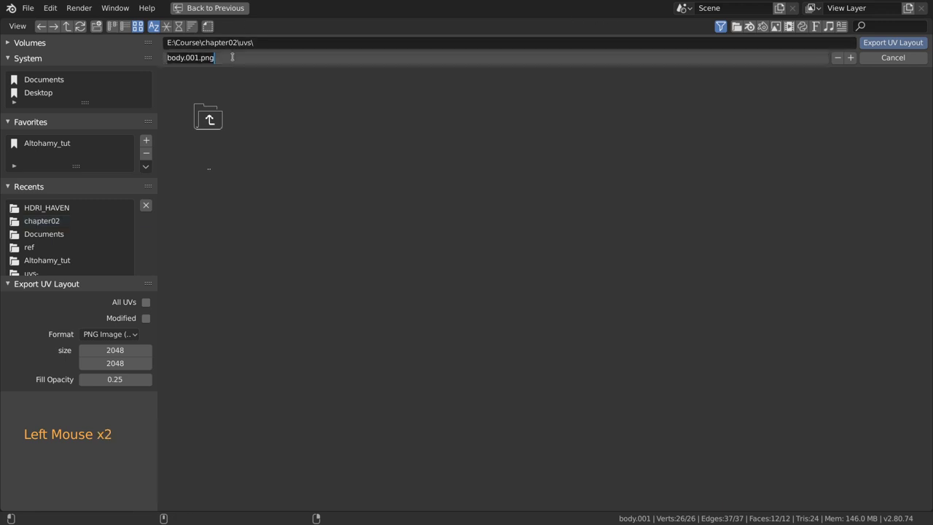
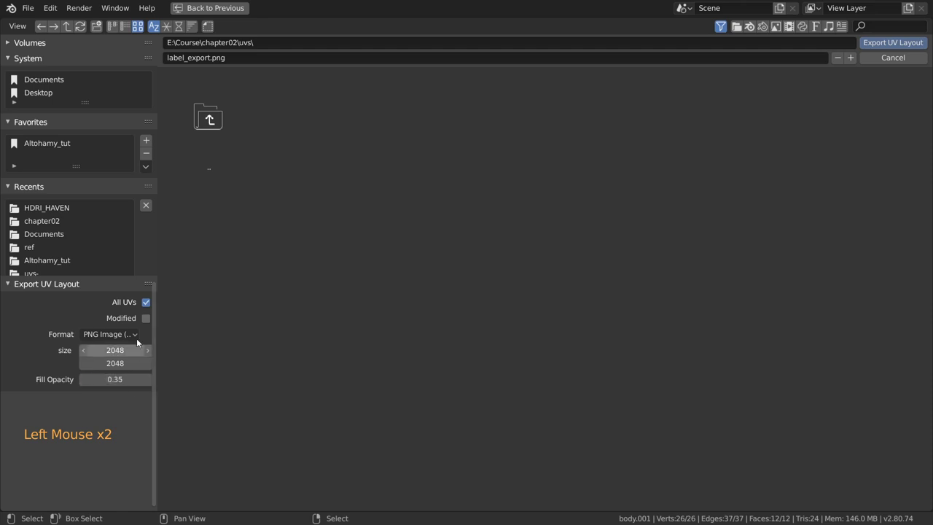
click(905, 48)
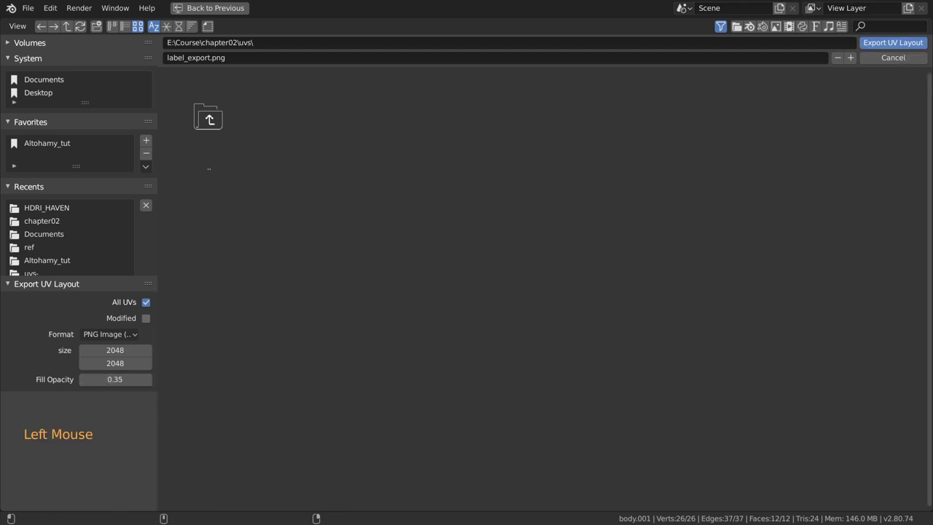